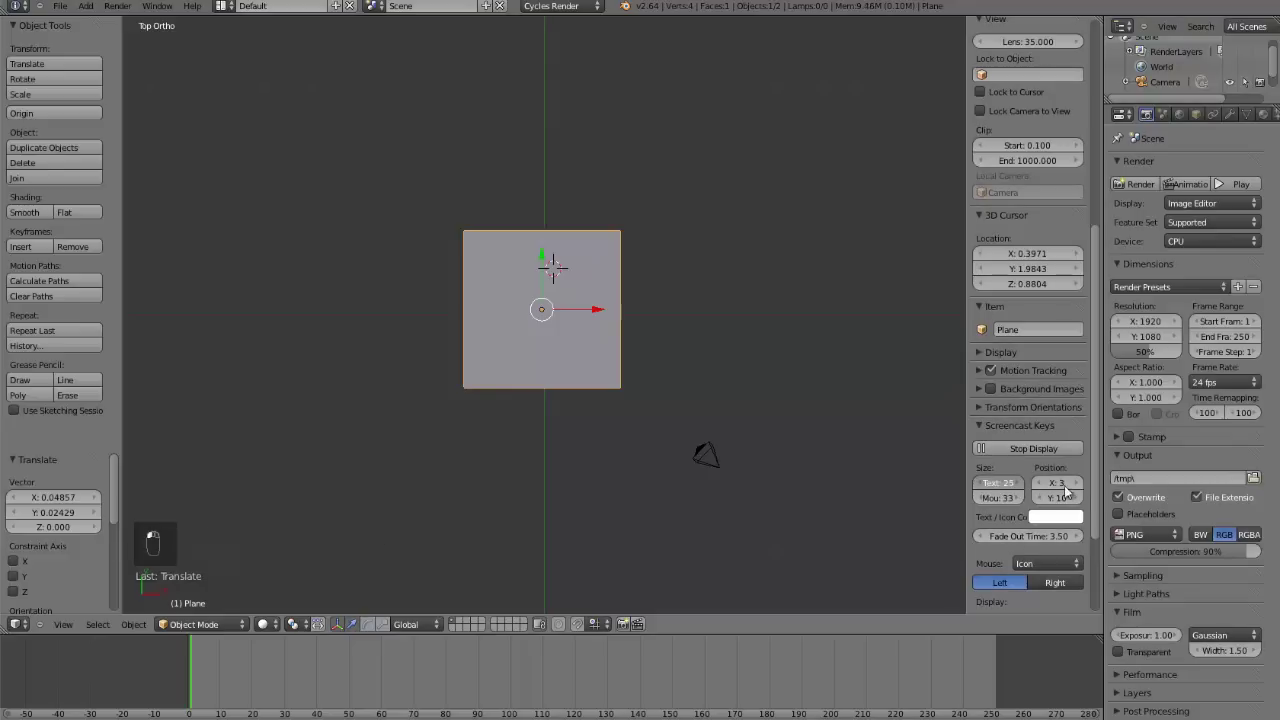
Add a Catmull-Clark Subdivision Surface modifier to the plane with View 2 and Render 2 levels
click(1181, 486)
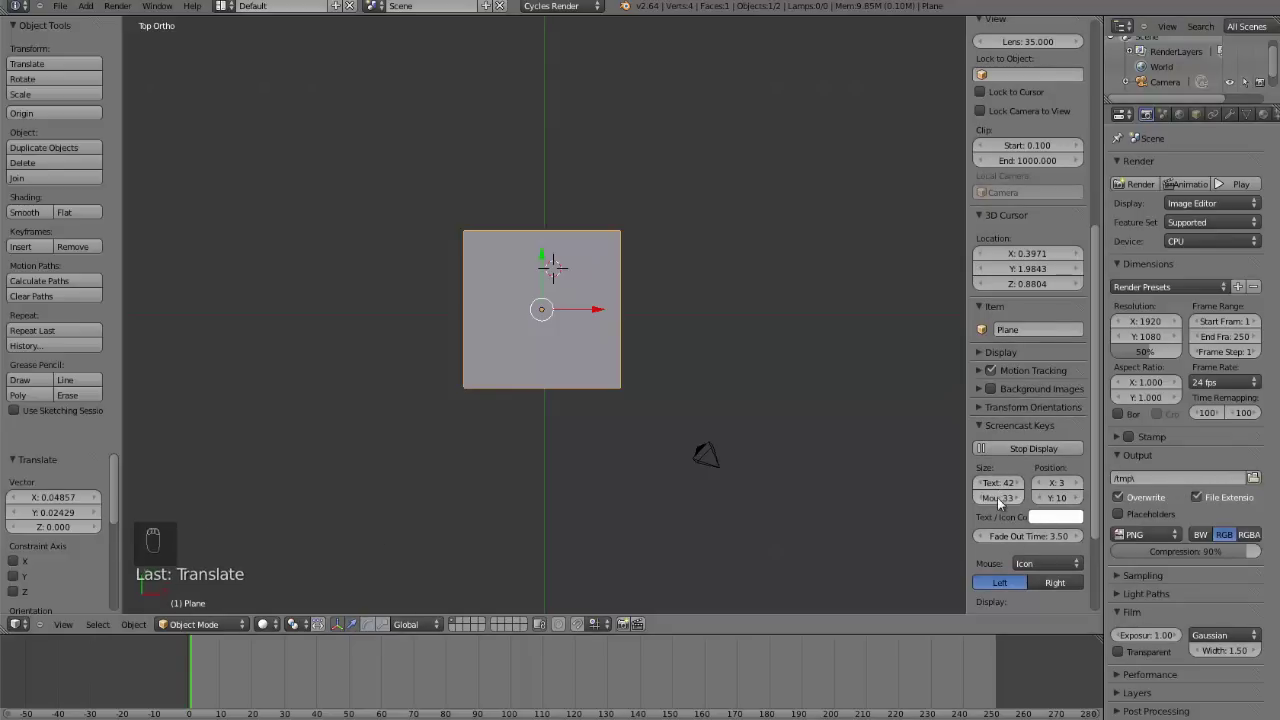
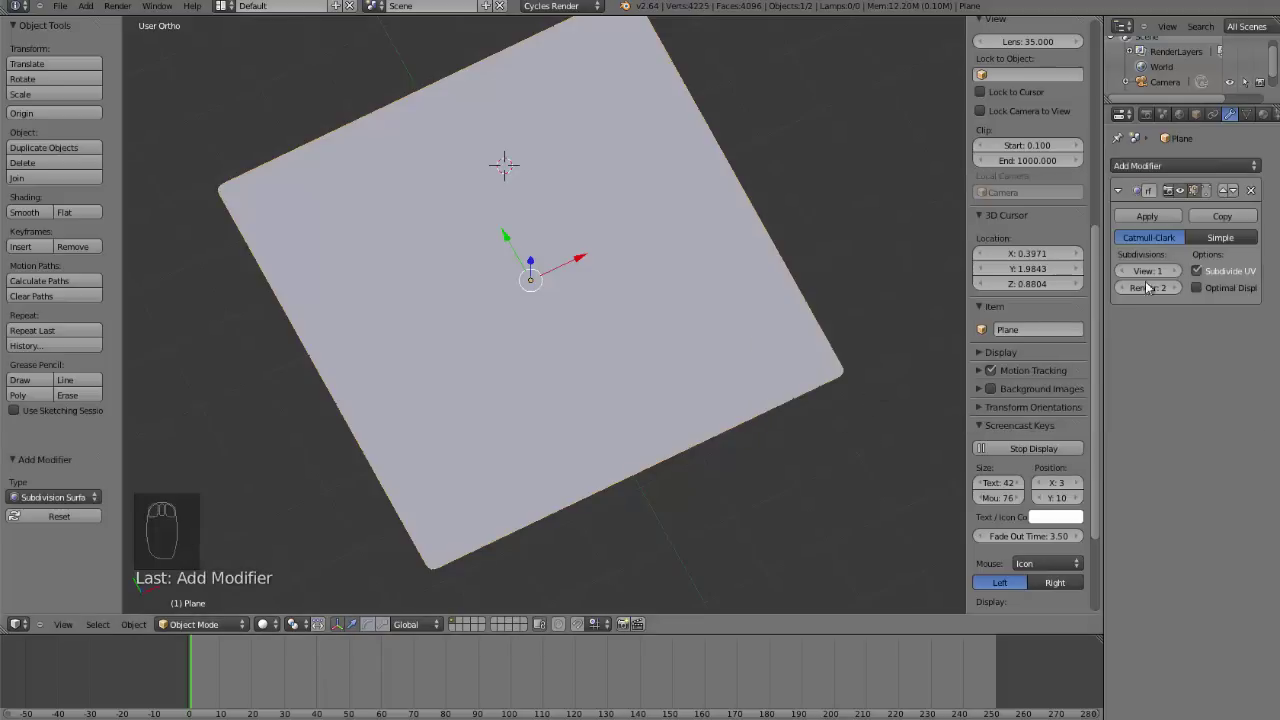
drag(1181, 274, 822, 324)
key(KP_7)
drag(823, 324, 1171, 284)
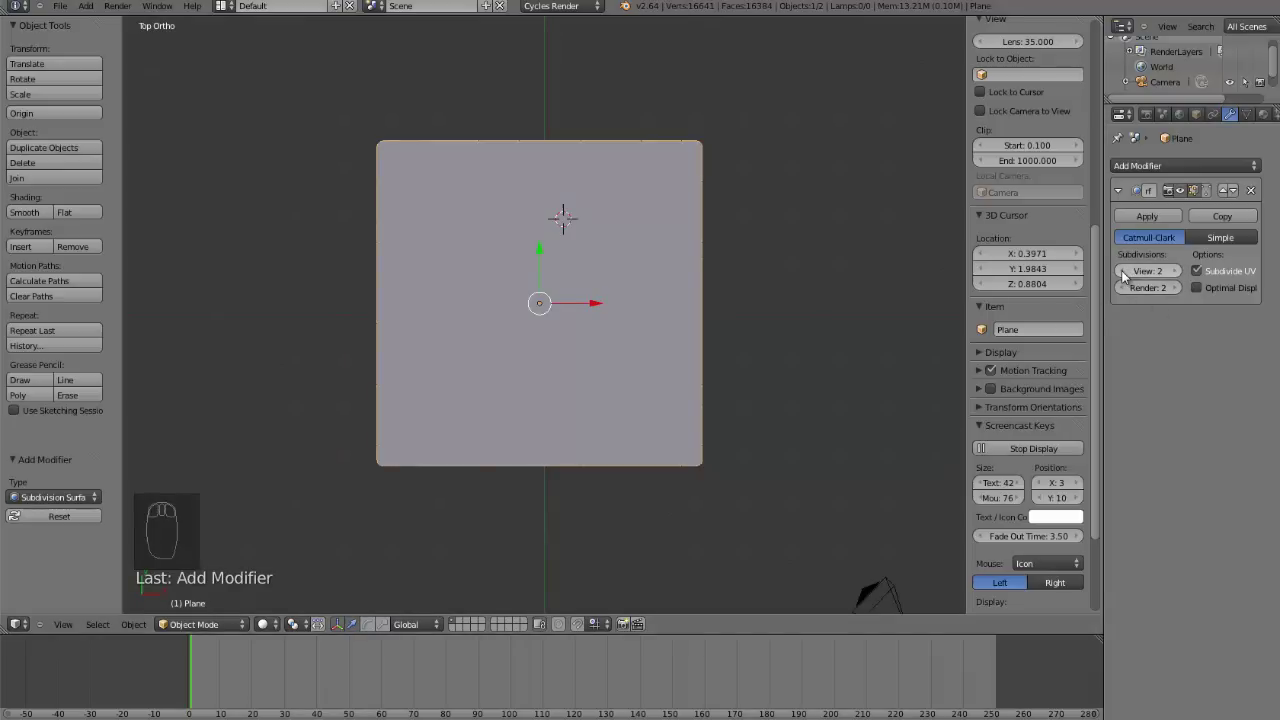
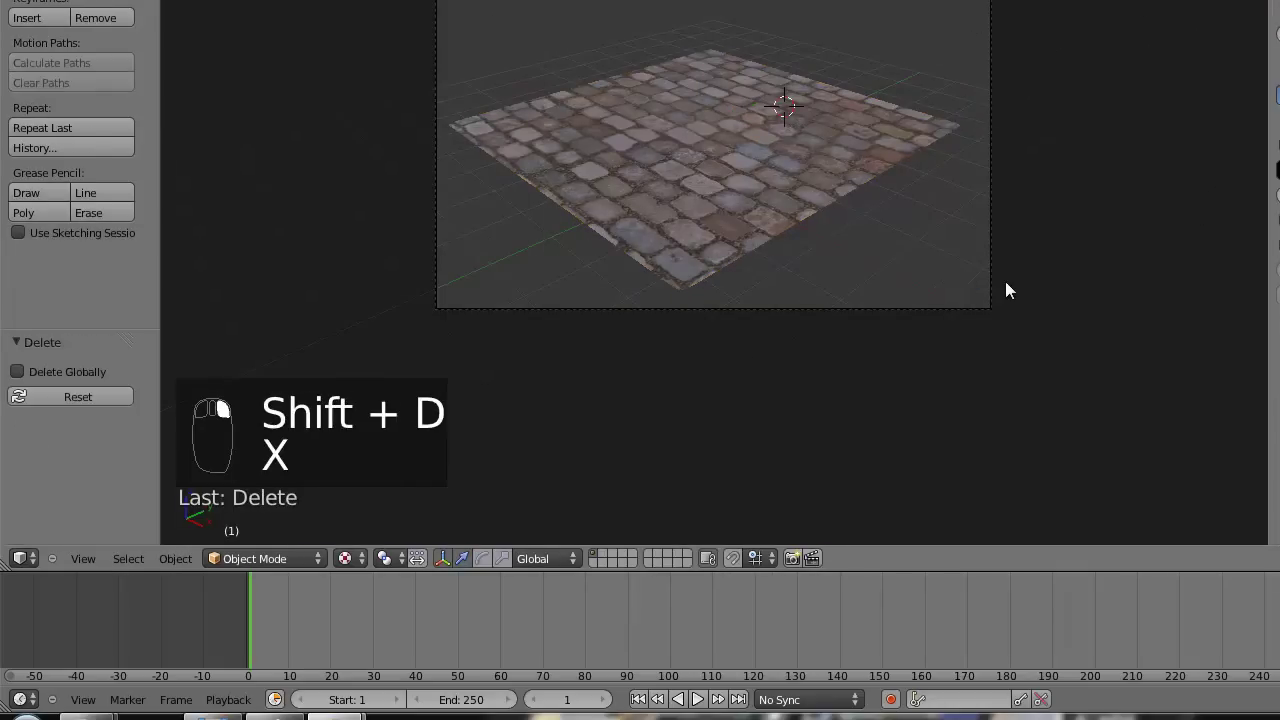
Move and rotate the camera until it frames the cobblestone floor low toward the horizon
key(shift+f)
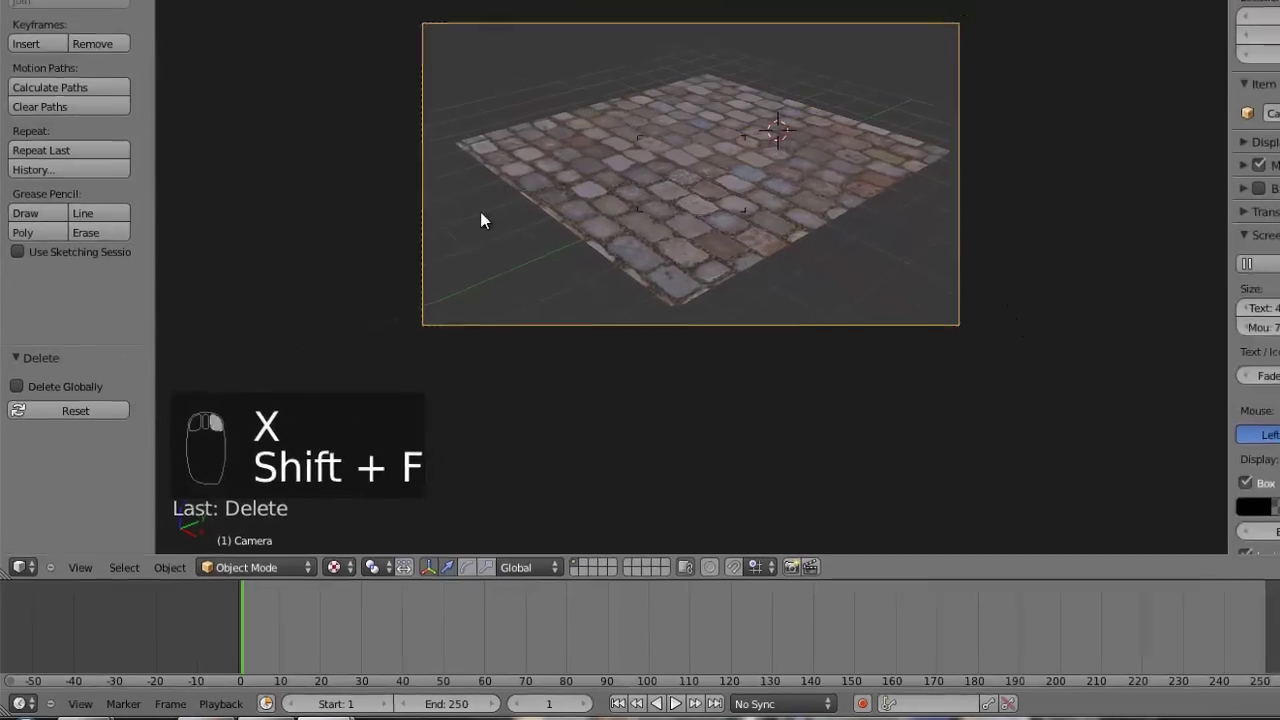
key(x)
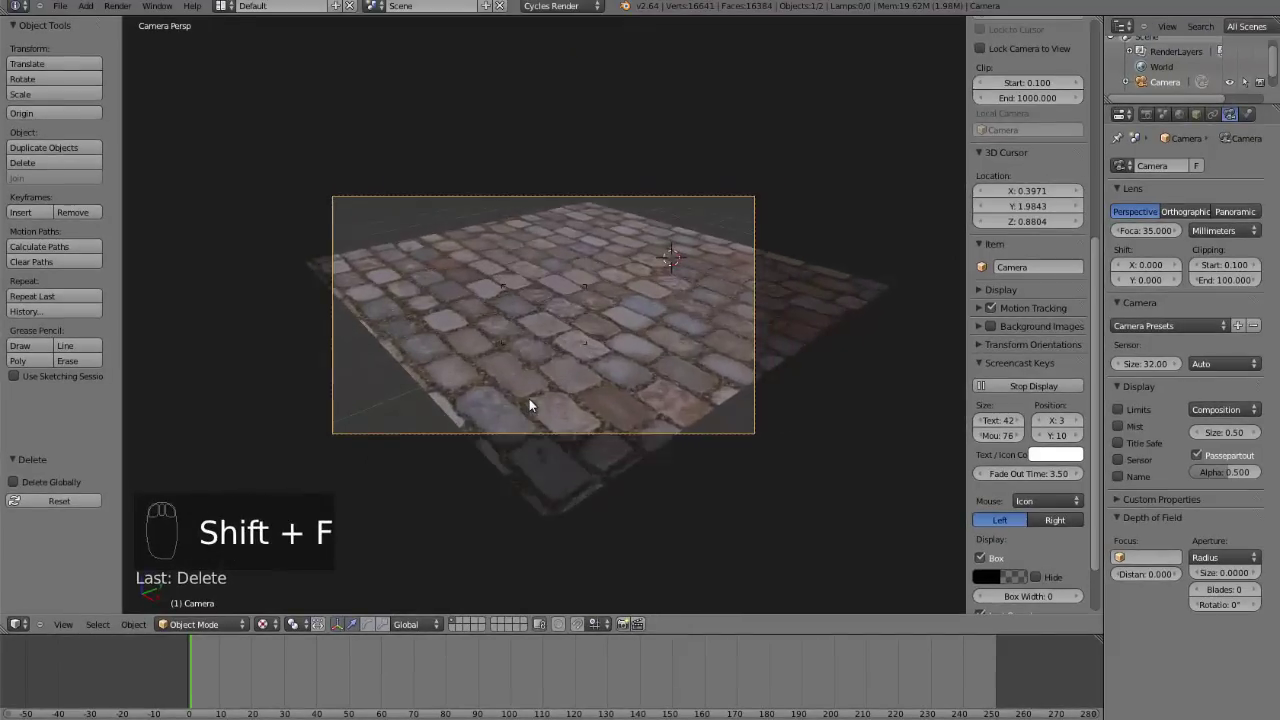
drag(580, 379, 622, 254)
key(g)
key(shift+f)
key(g)
key(shift+f)
key(g)
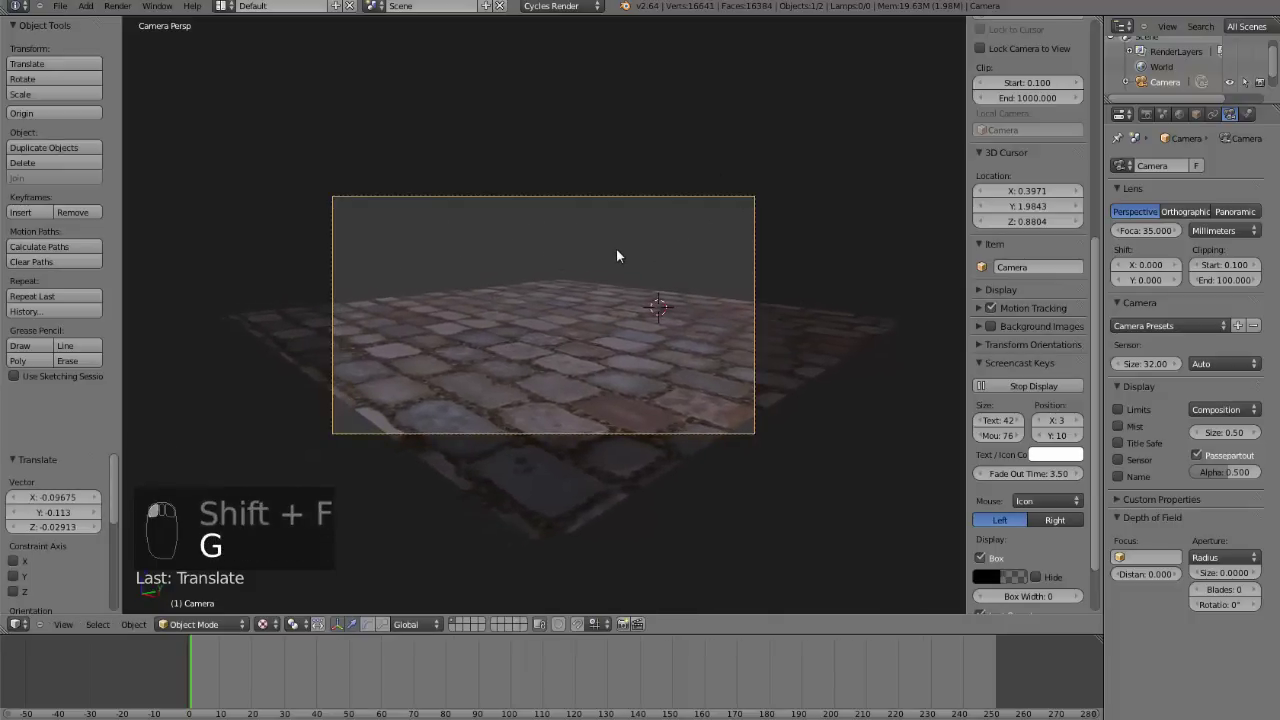
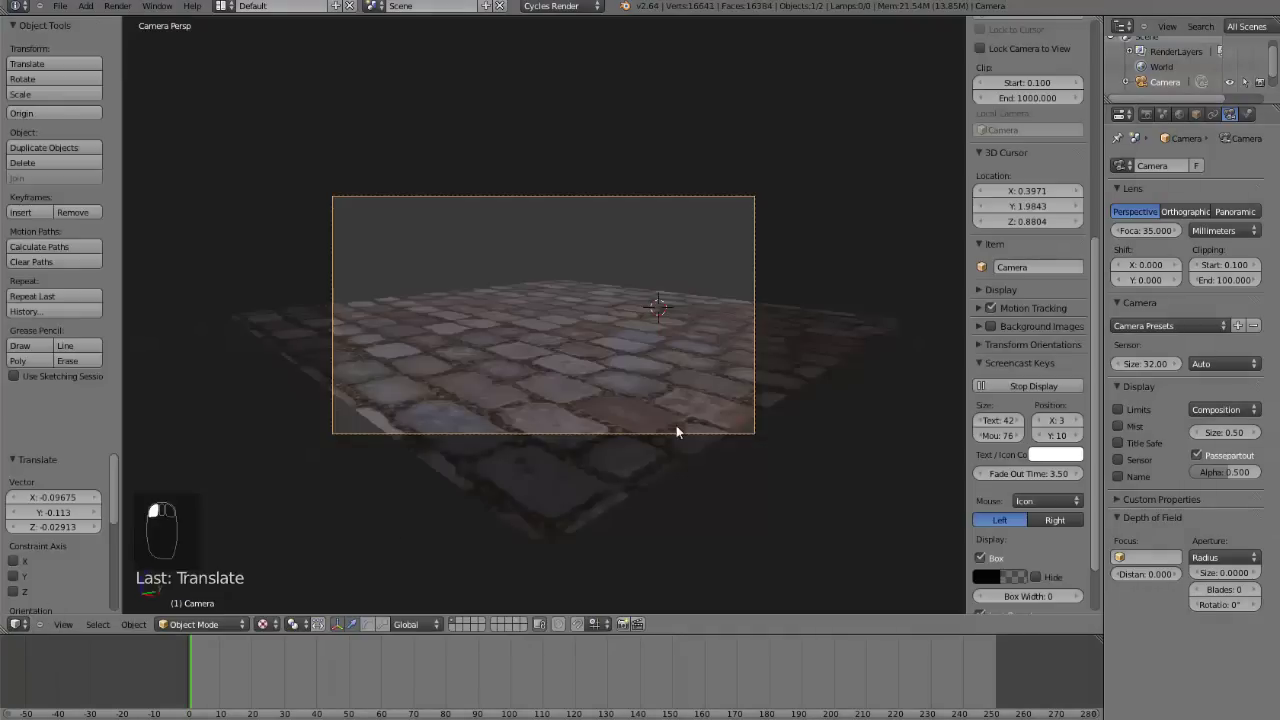
Set the World background colour to a Sky Texture with turbidity 2.2 and strength 1.0
key(KP_7)
drag(676, 430, 1186, 118)
drag(1186, 118, 1274, 186)
drag(1241, 214, 1227, 320)
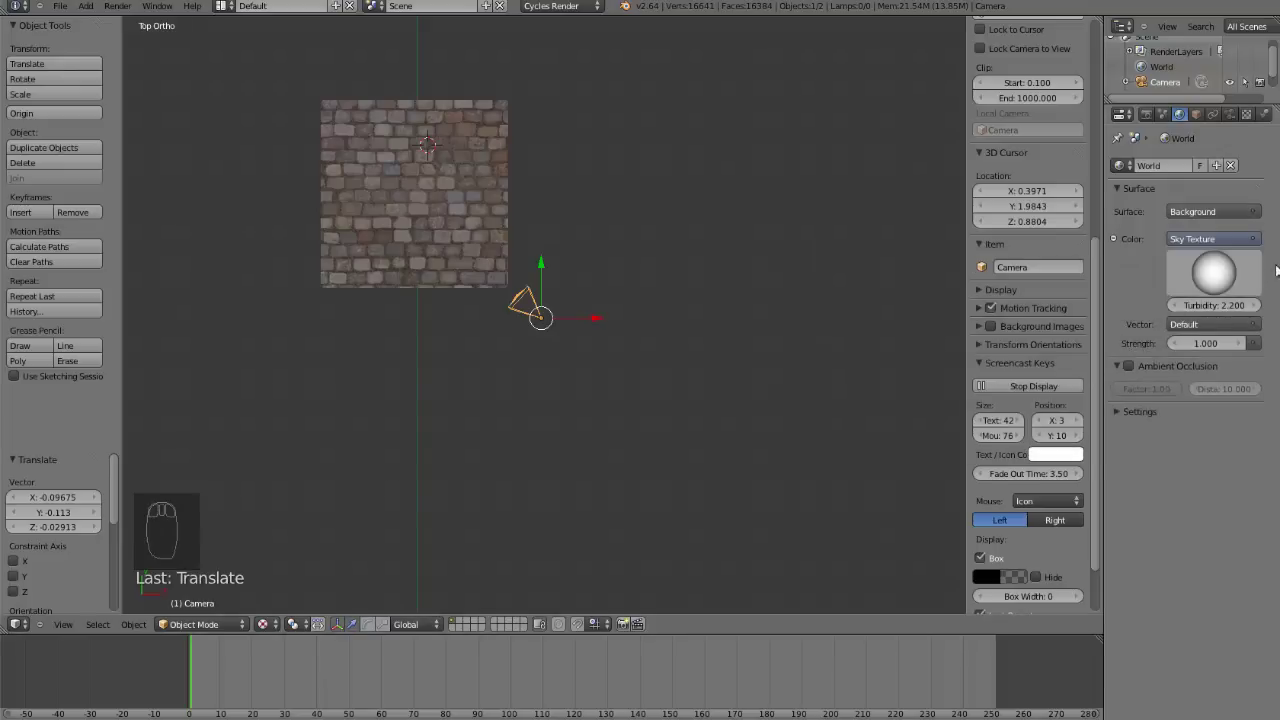
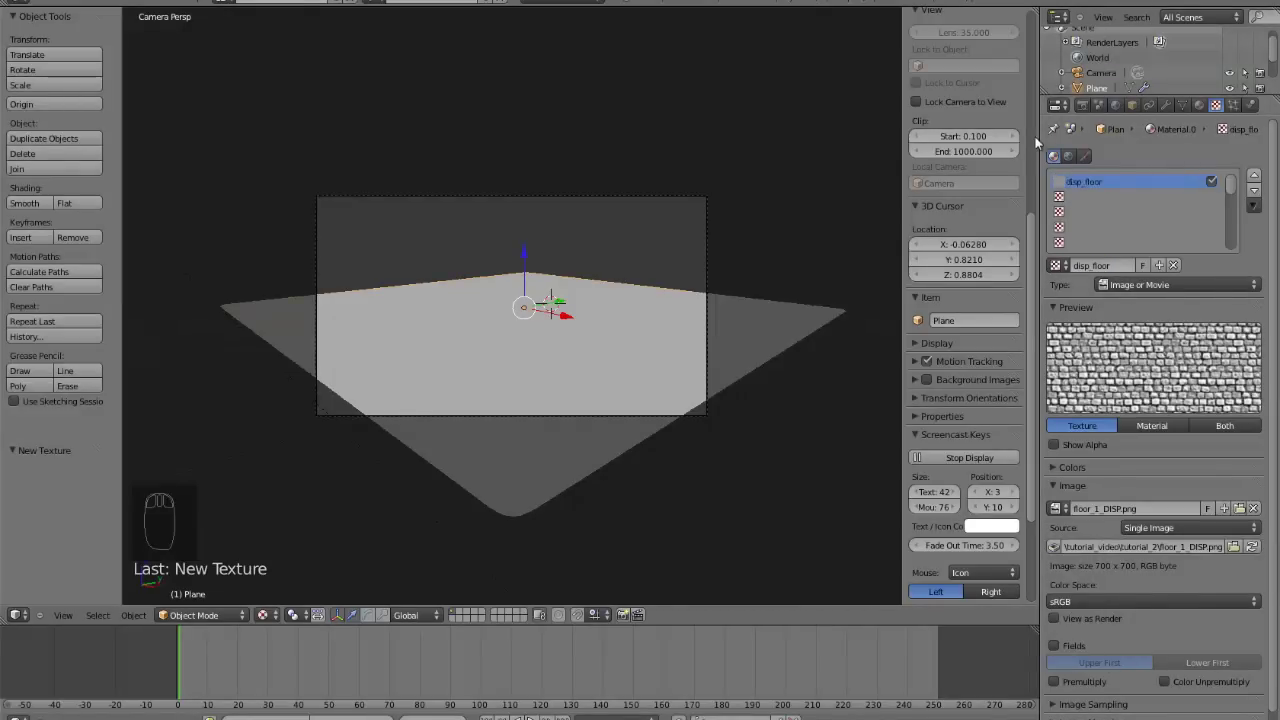
Add a Displace modifier below Subdivision Surface using the disp_floor texture from floor_1_DISP.png
drag(571, 7, 1166, 105)
drag(1168, 105, 1110, 150)
drag(1111, 155, 1062, 242)
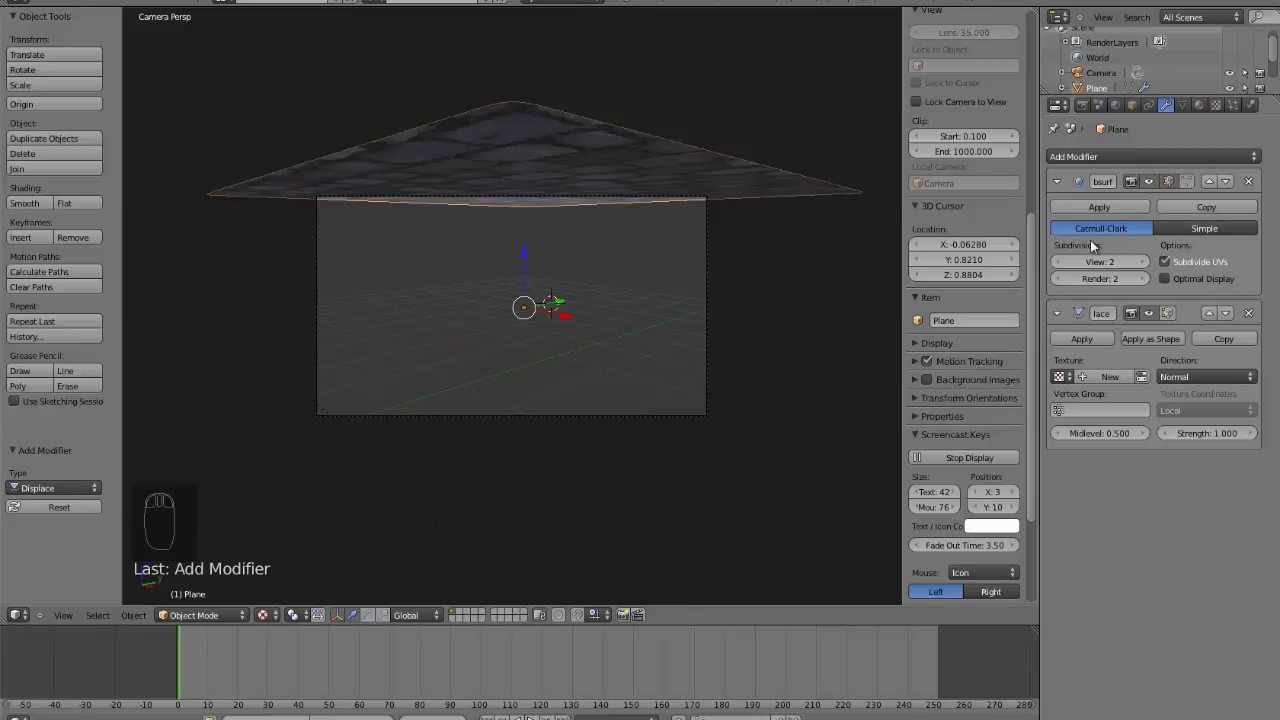
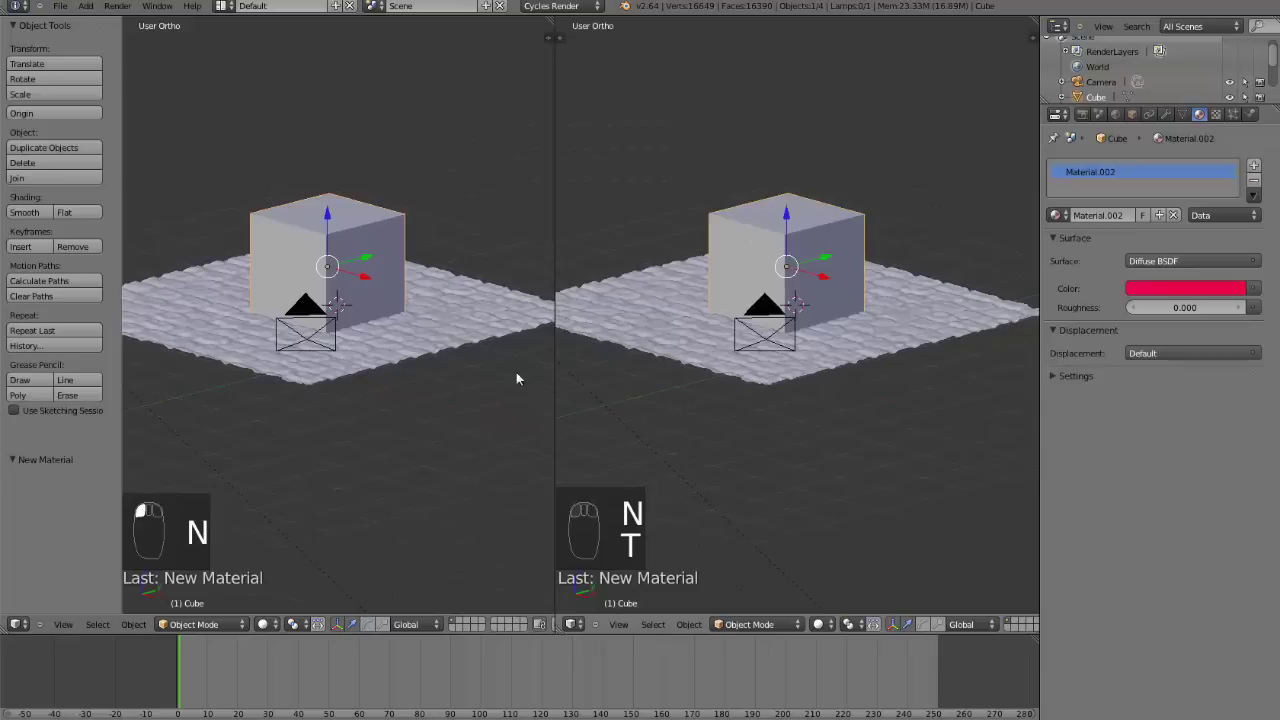
Add an Image Texture node to the plane's material network
drag(233, 235, 263, 449)
key(t)
drag(263, 449, 40, 583)
drag(18, 632, 747, 356)
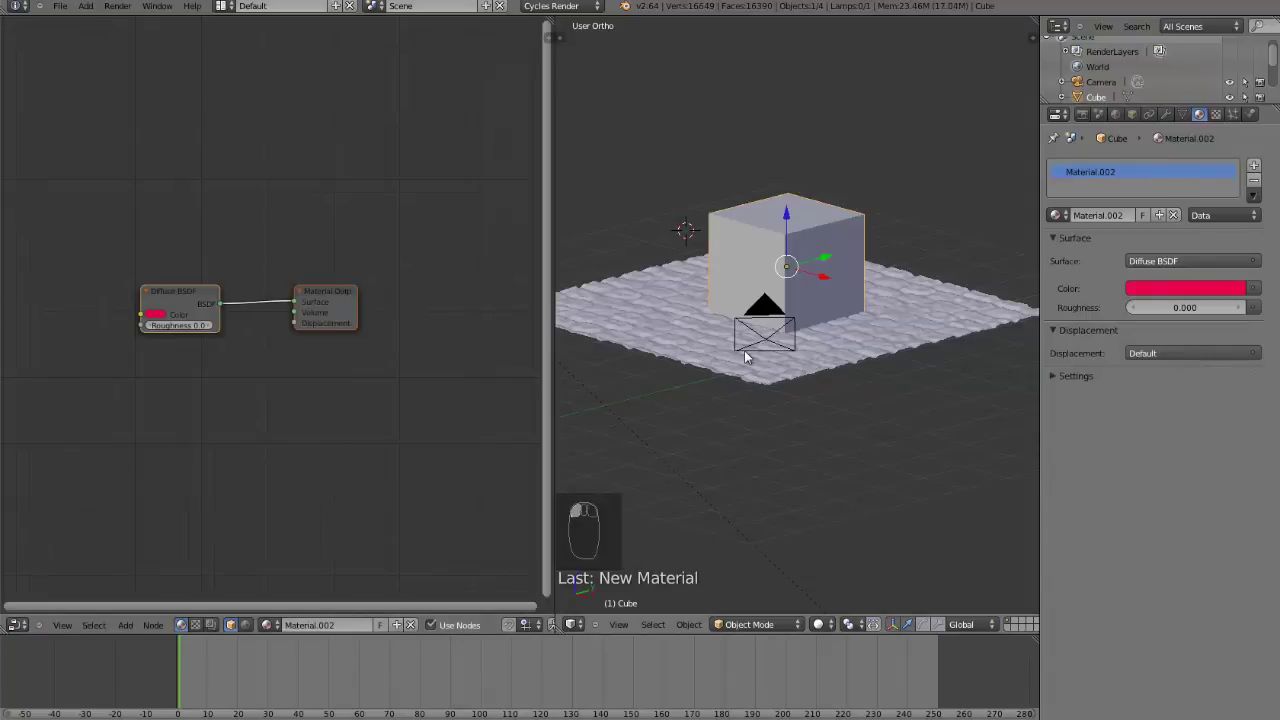
Link the Image Texture colour into the Diffuse BSDF colour and return to camera view
drag(752, 356, 796, 634)
drag(747, 380, 716, 481)
drag(824, 629, 790, 475)
key(KP_0)
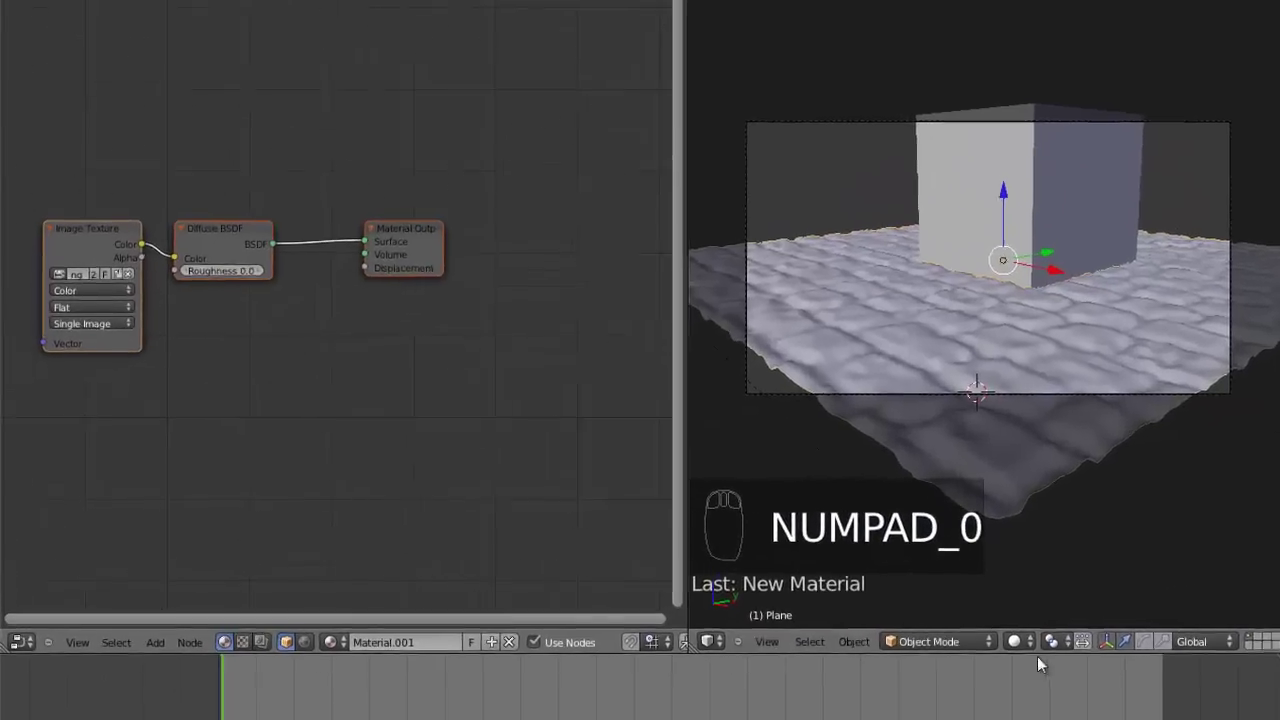
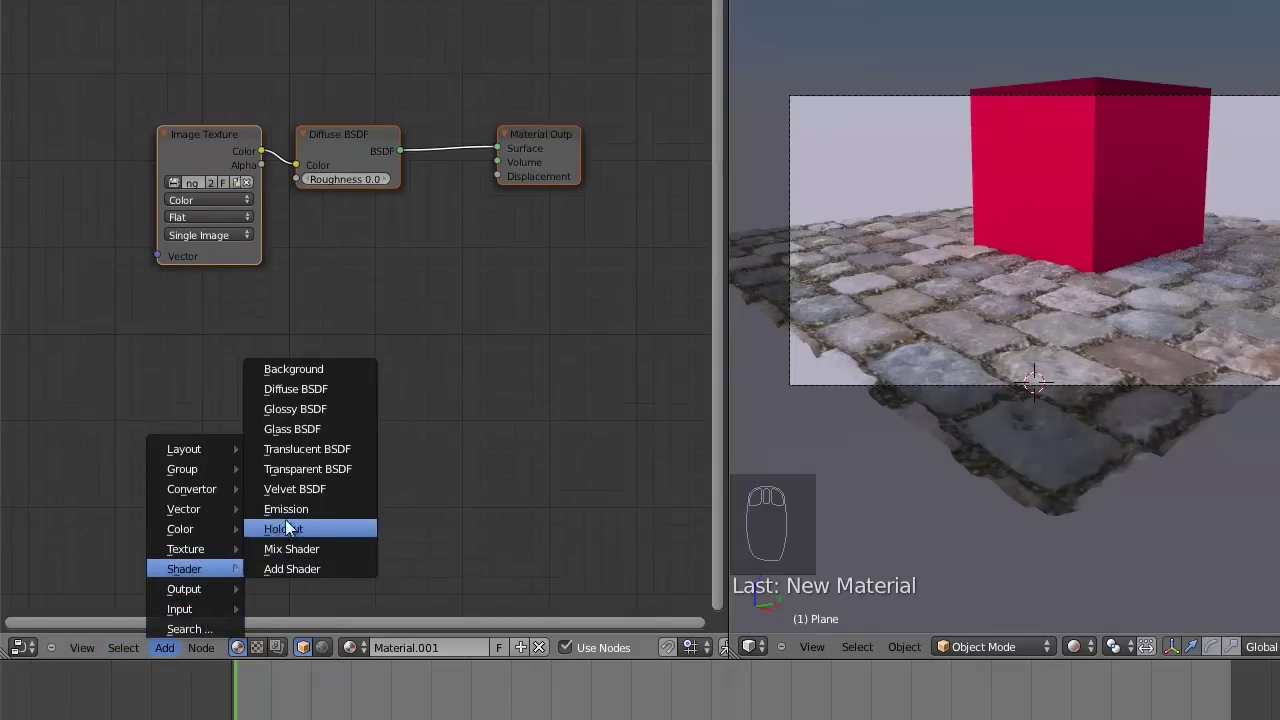
Add a Glossy BSDF and a second Image Texture node and browse for the specular map image
drag(352, 375, 172, 654)
drag(172, 654, 285, 569)
drag(150, 307, 133, 347)
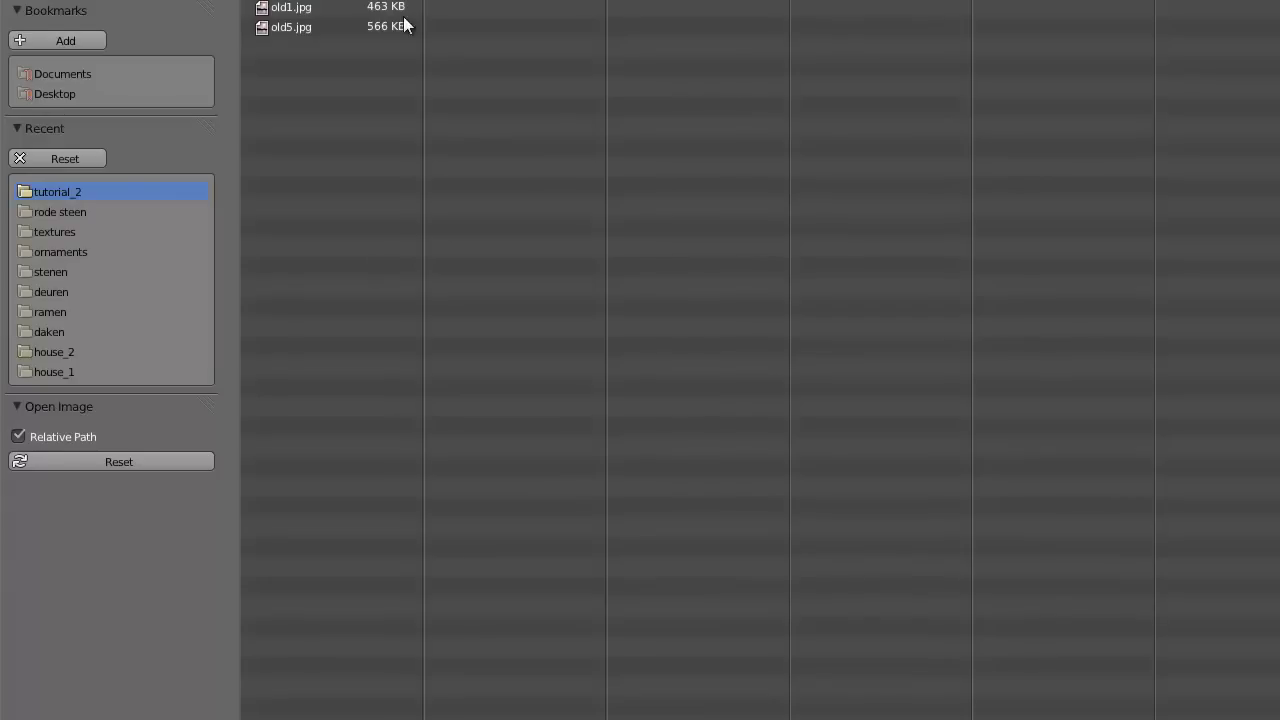
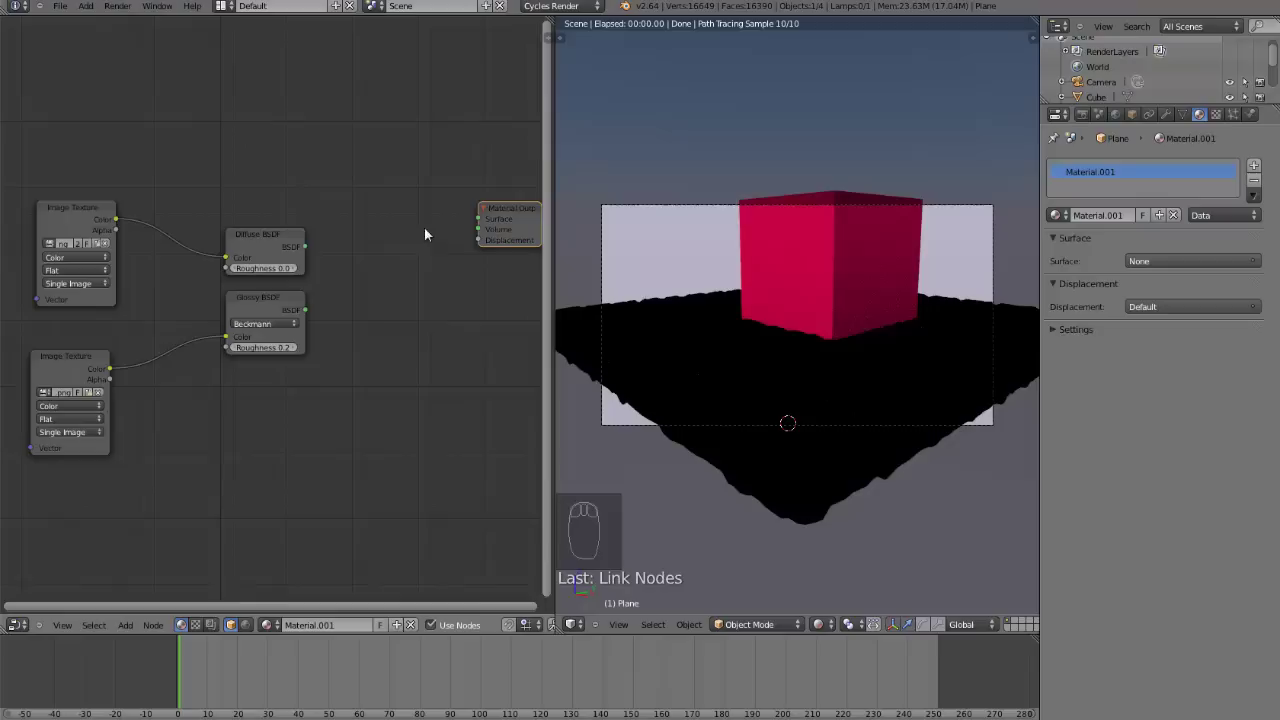
Add a Mix Shader node and load floor_1_SPEC.png into the second Image Texture
drag(319, 312, 368, 289)
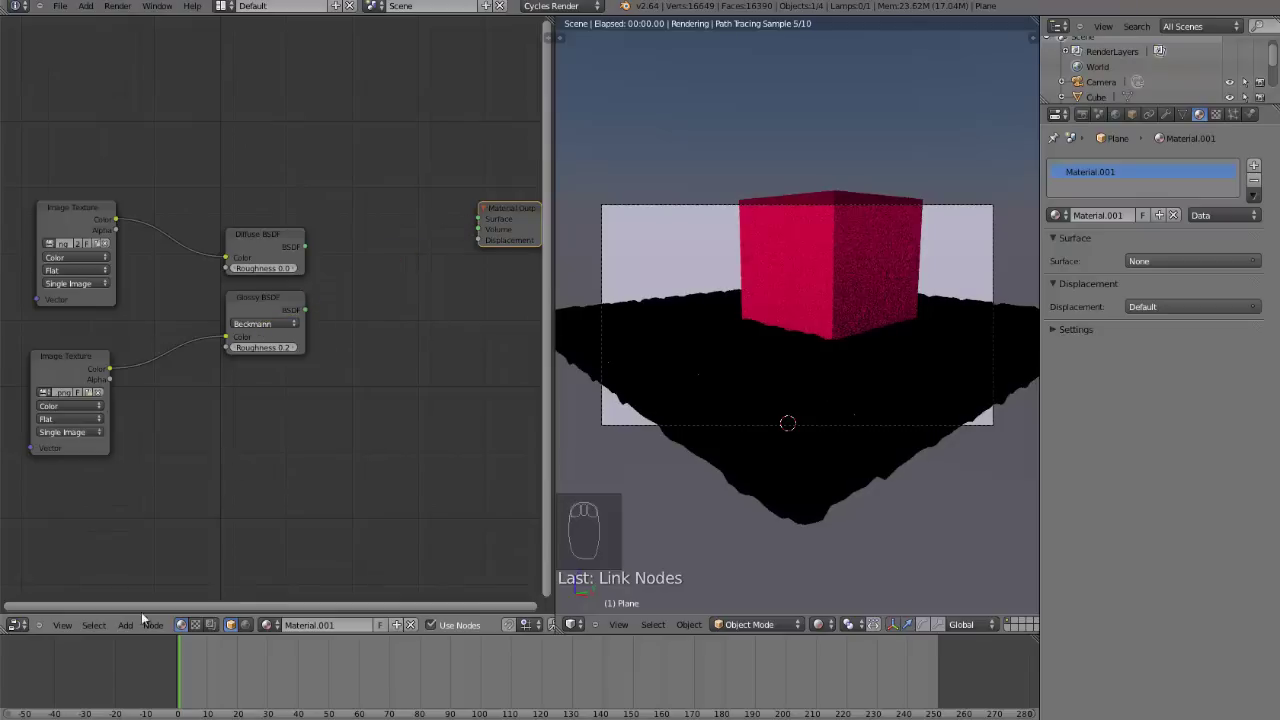
drag(130, 634, 159, 572)
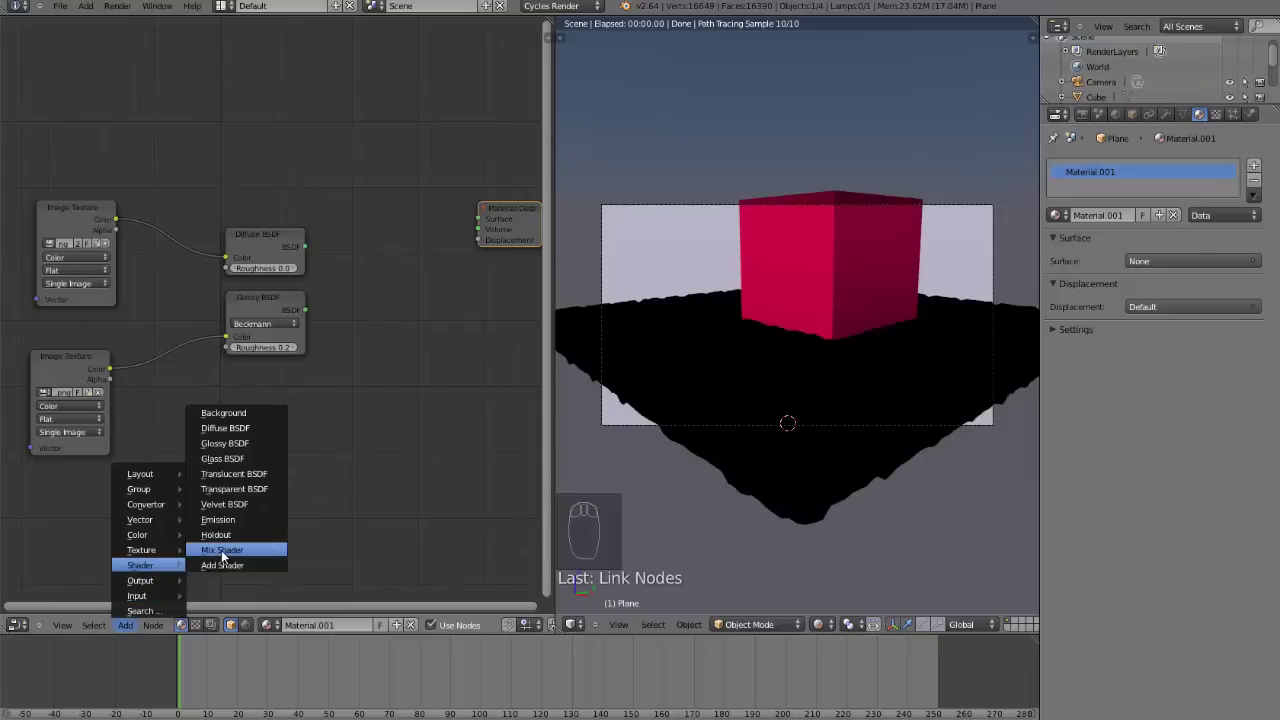
Wire Diffuse and Glossy BSDF into the Mix Shader and its output into the Material Output surface
drag(346, 429, 313, 312)
drag(322, 302, 443, 243)
drag(445, 241, 494, 226)
drag(709, 428, 849, 438)
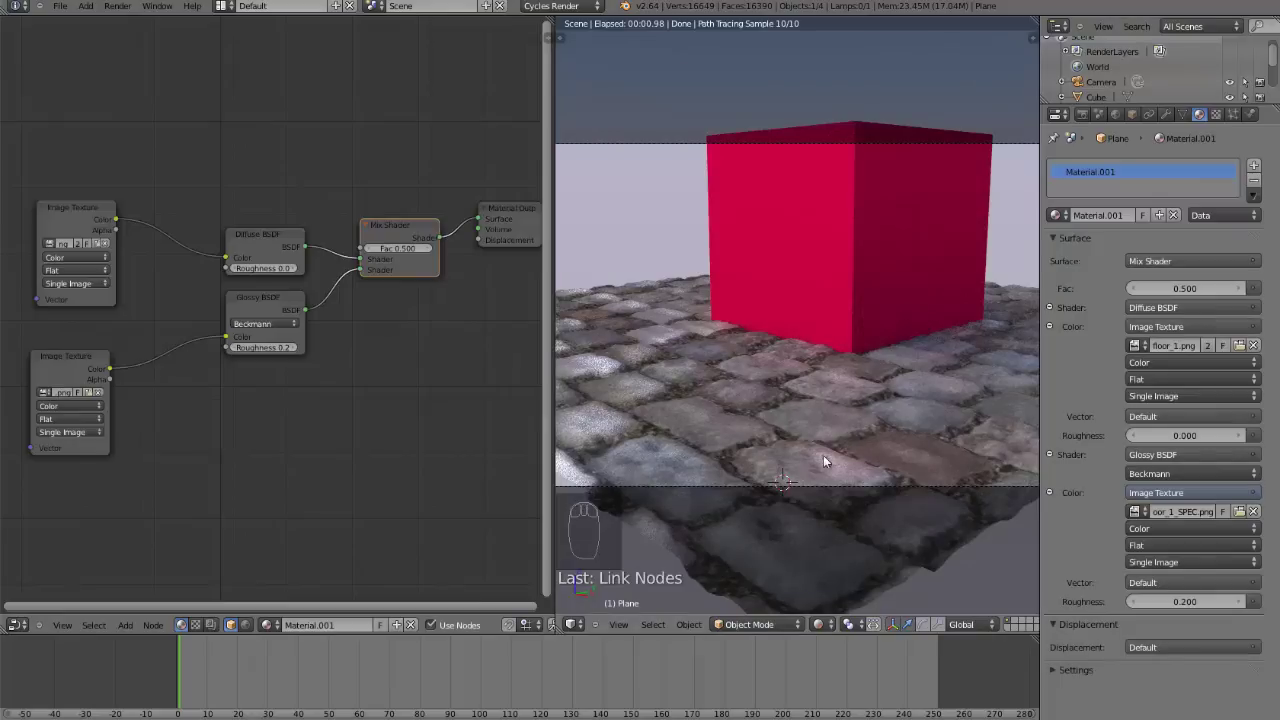
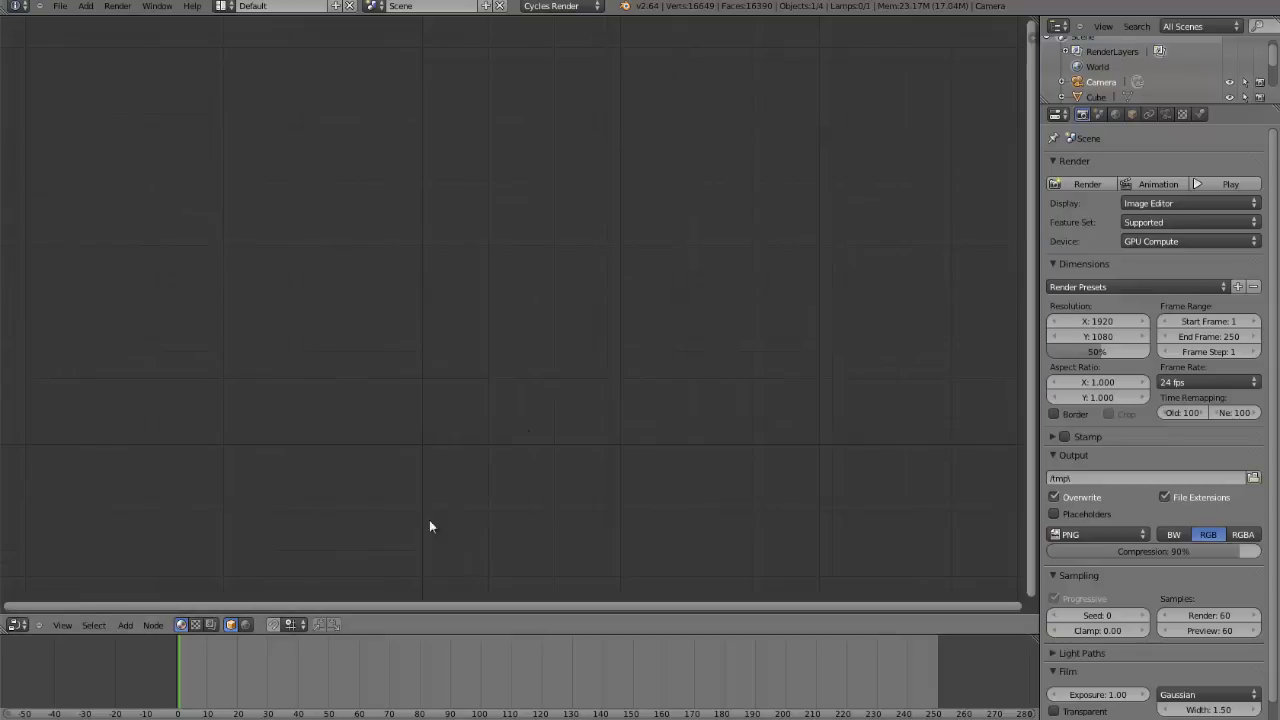
Switch to camera view and set viewport shading to Rendered for the 60-sample Cycles preview
drag(38, 613, 432, 600)
key(KP_0)
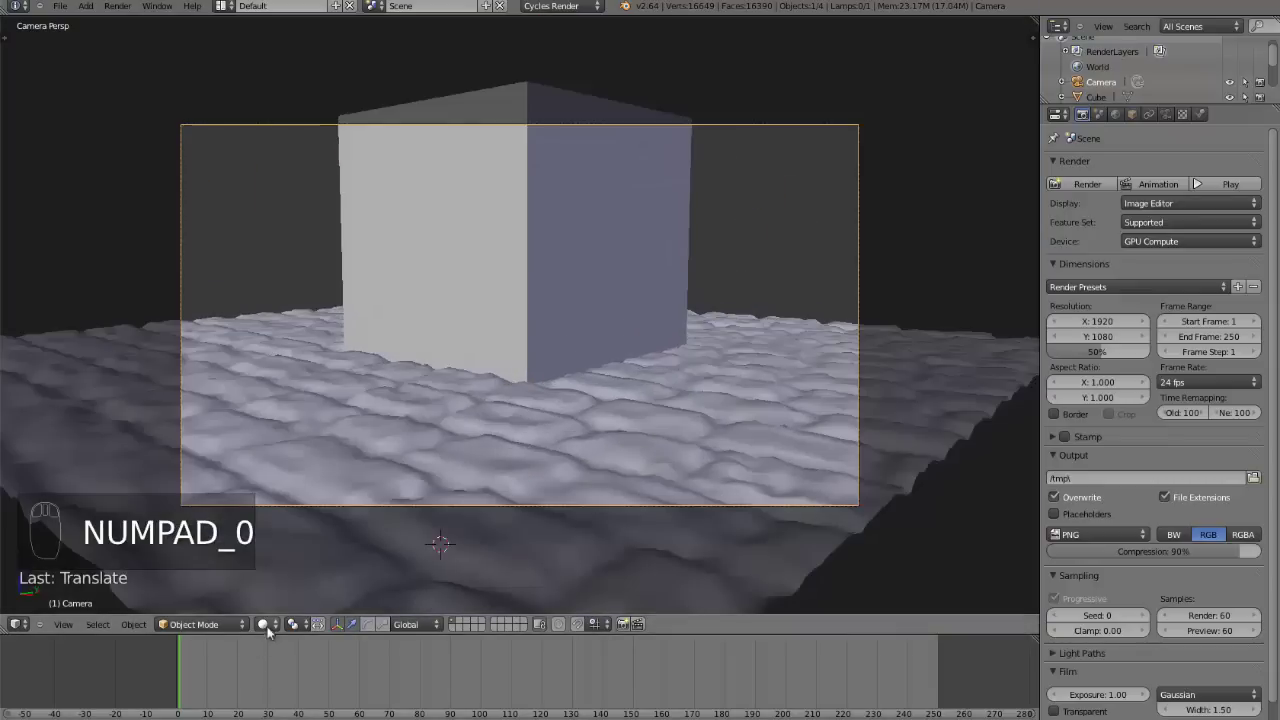
drag(273, 629, 314, 538)
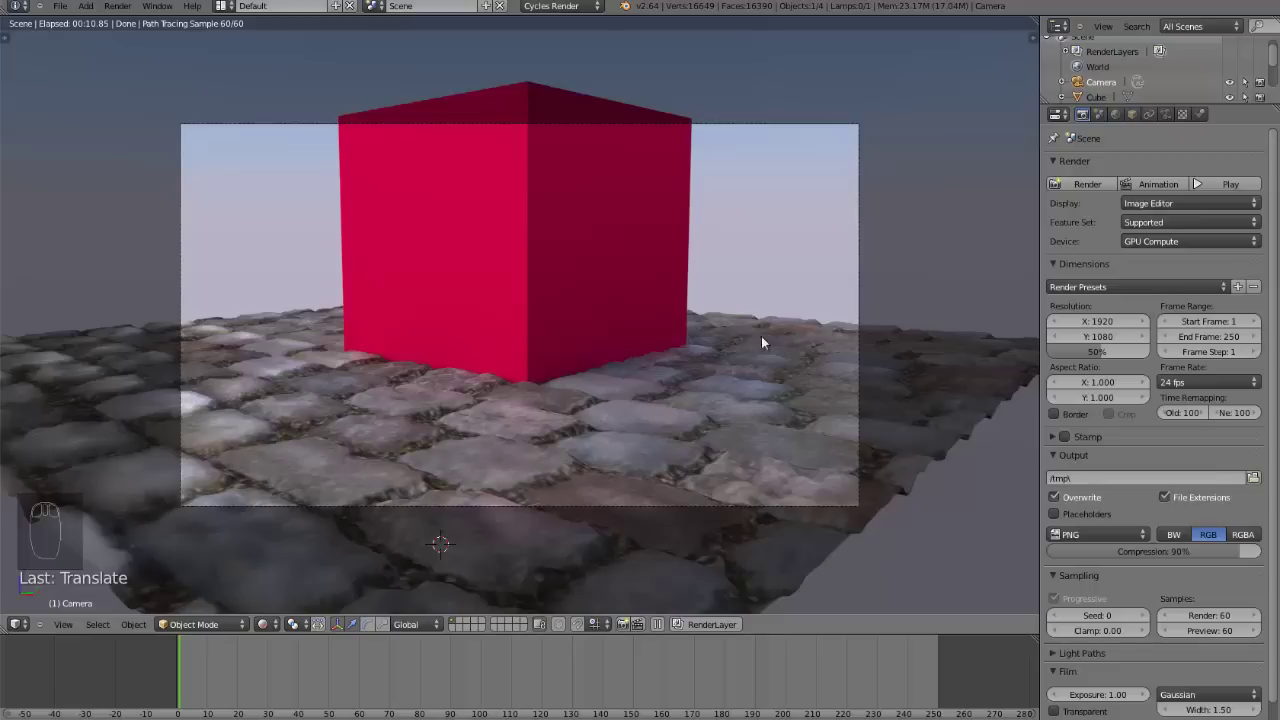
drag(694, 426, 694, 426)
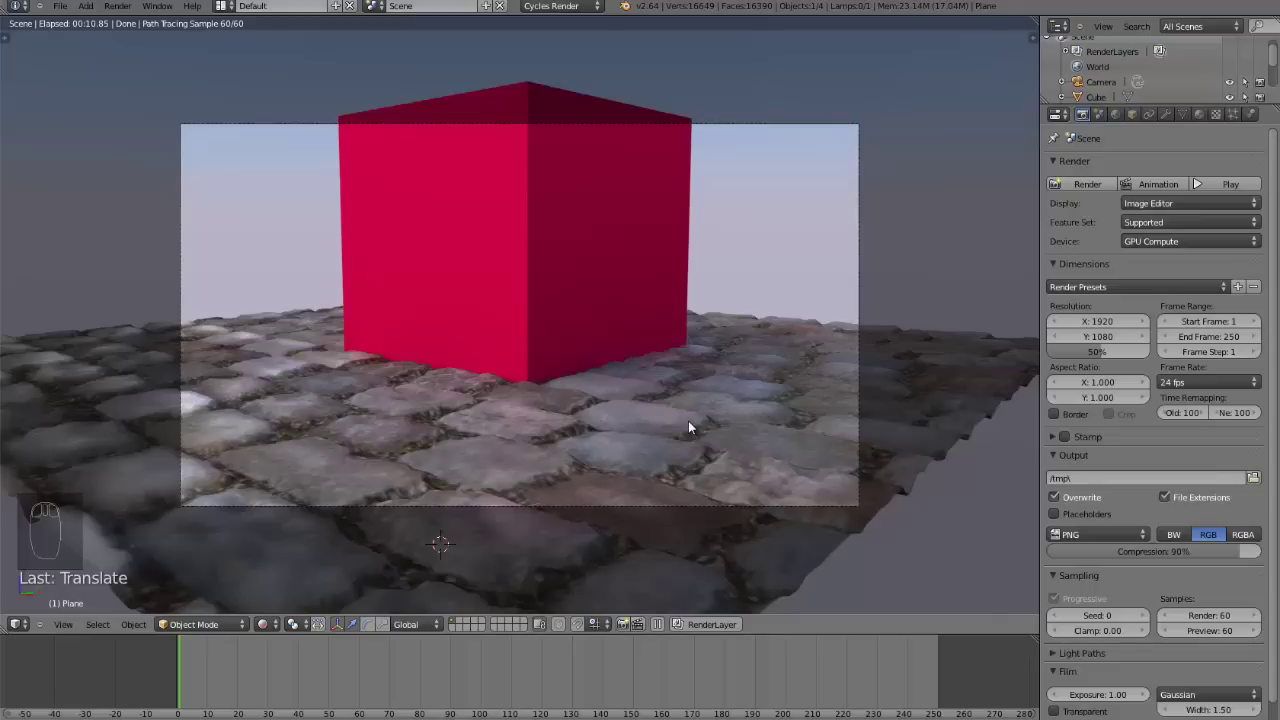